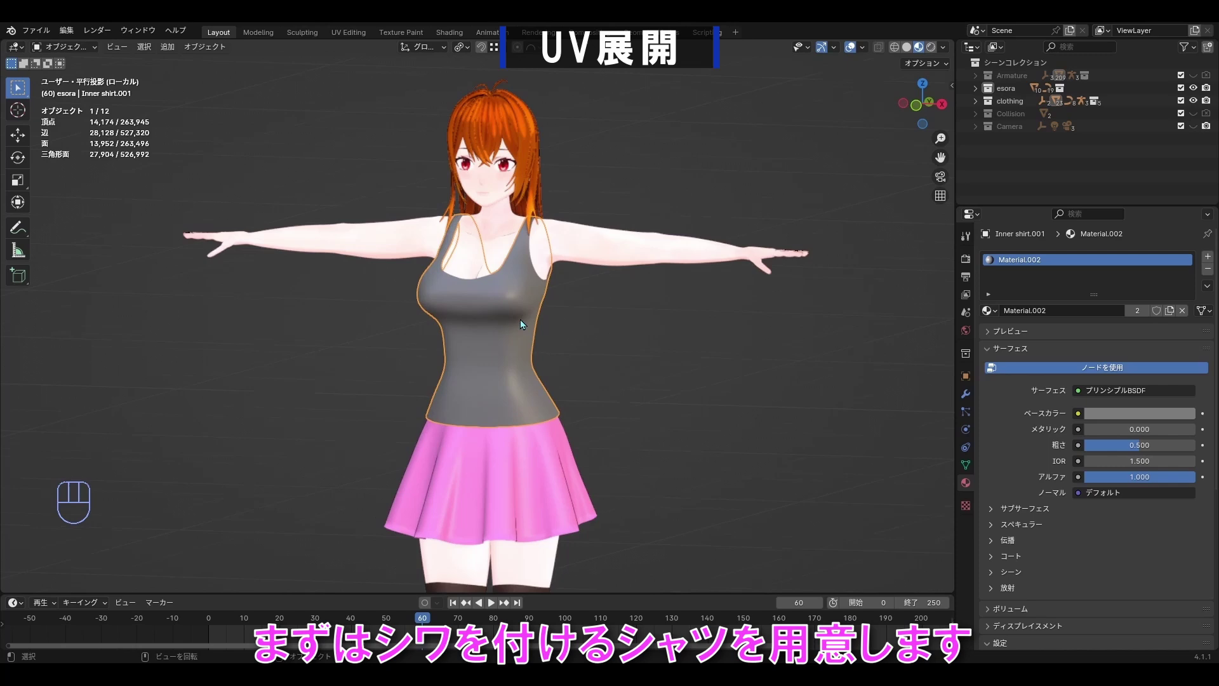
Enter Edit Mode on Inner shirt.001 and orbit to view the torso's quad grid
key(Tab)
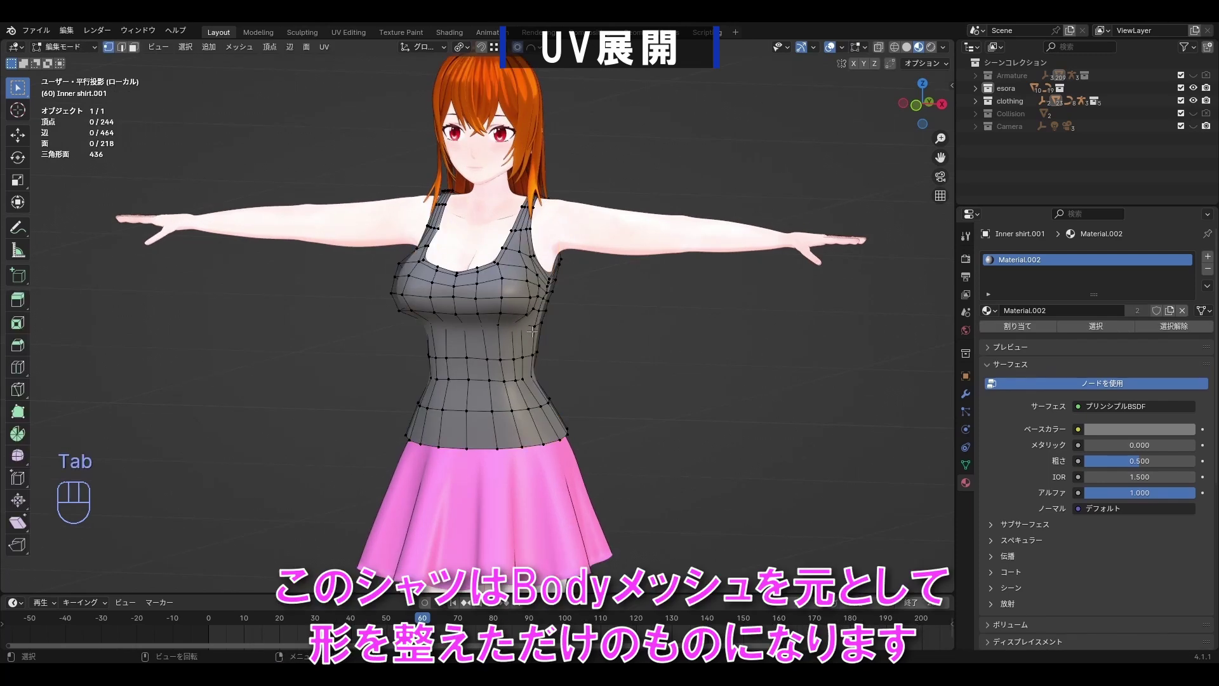
drag(510, 327, 469, 327)
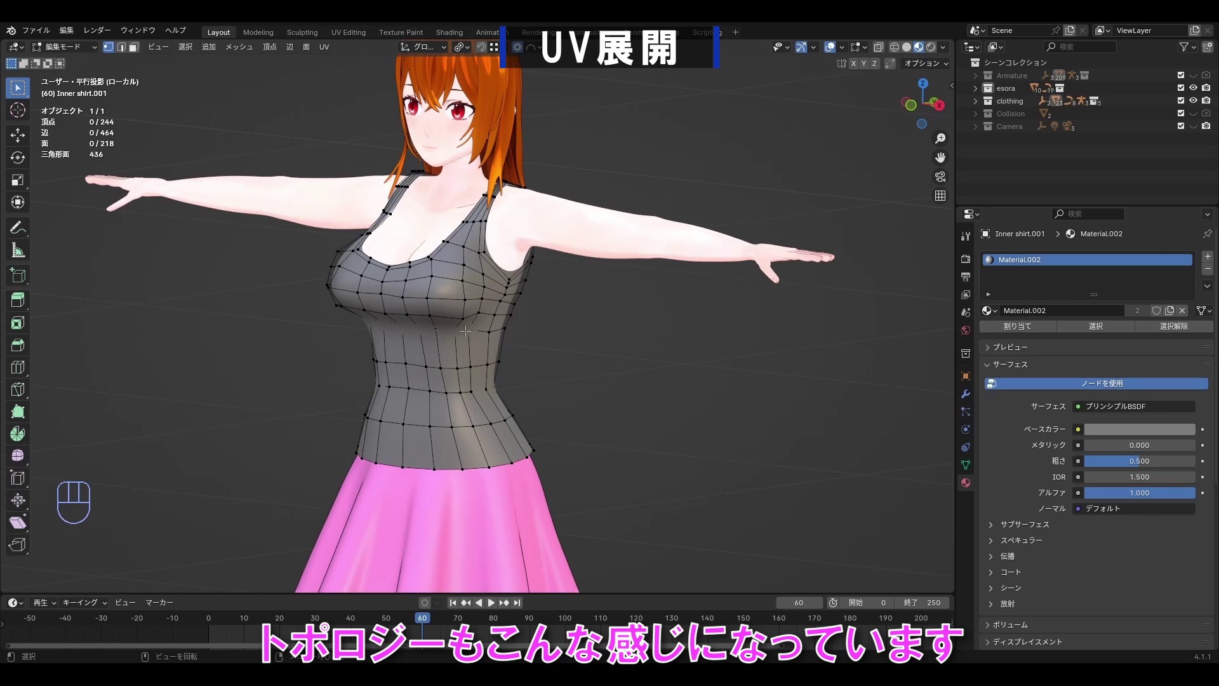
Review the shirt's Subdivision Surface and Armature modifiers in the modifier stack
click(966, 402)
click(989, 312)
click(989, 312)
click(987, 329)
click(987, 329)
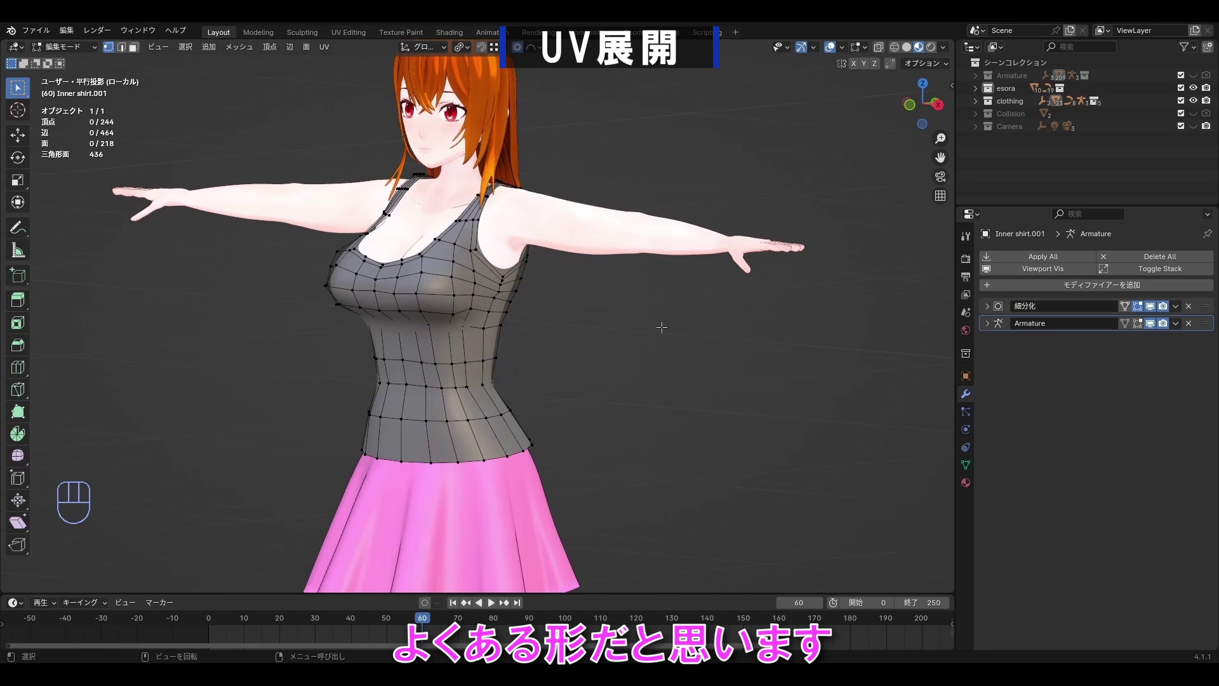
click(991, 313)
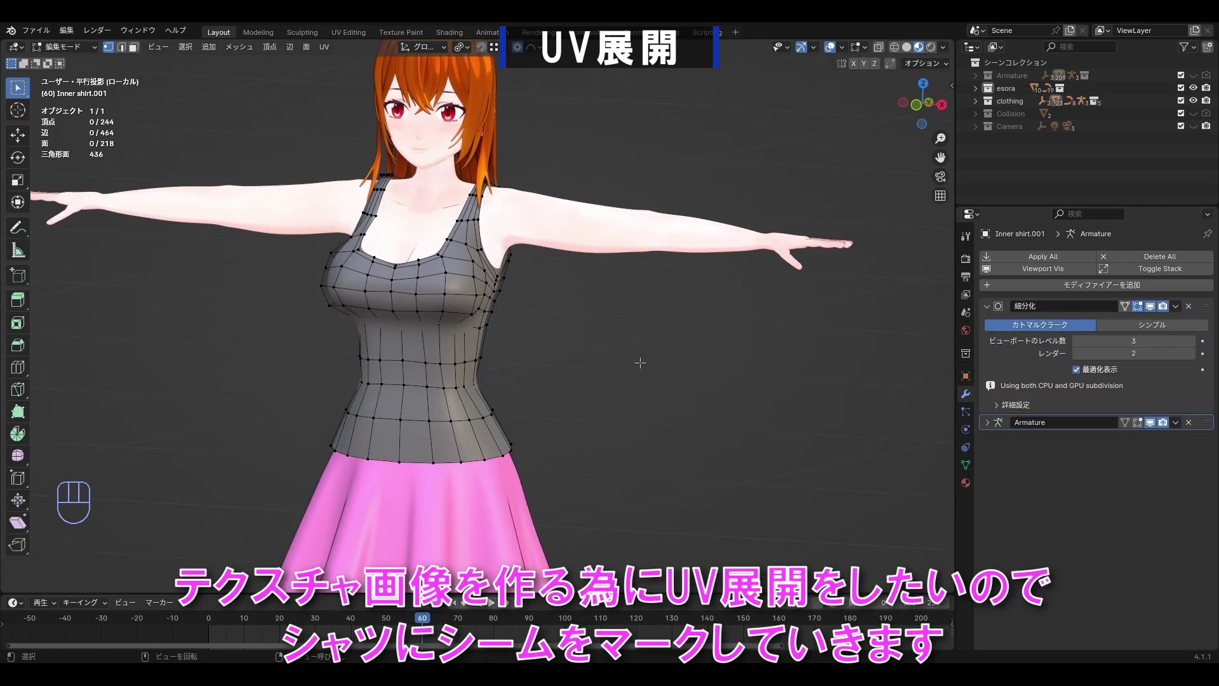
click(991, 318)
click(966, 282)
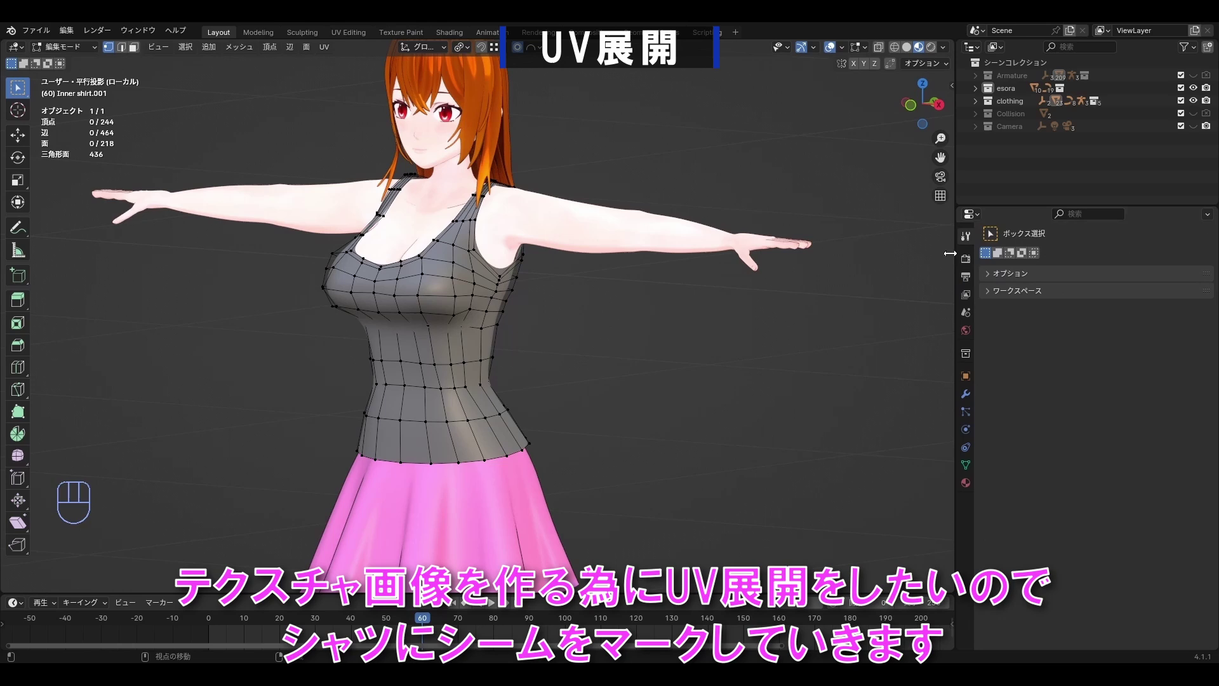
Switch to edge select mode to pick the side seam edge loop
key(Tab)
key(2)
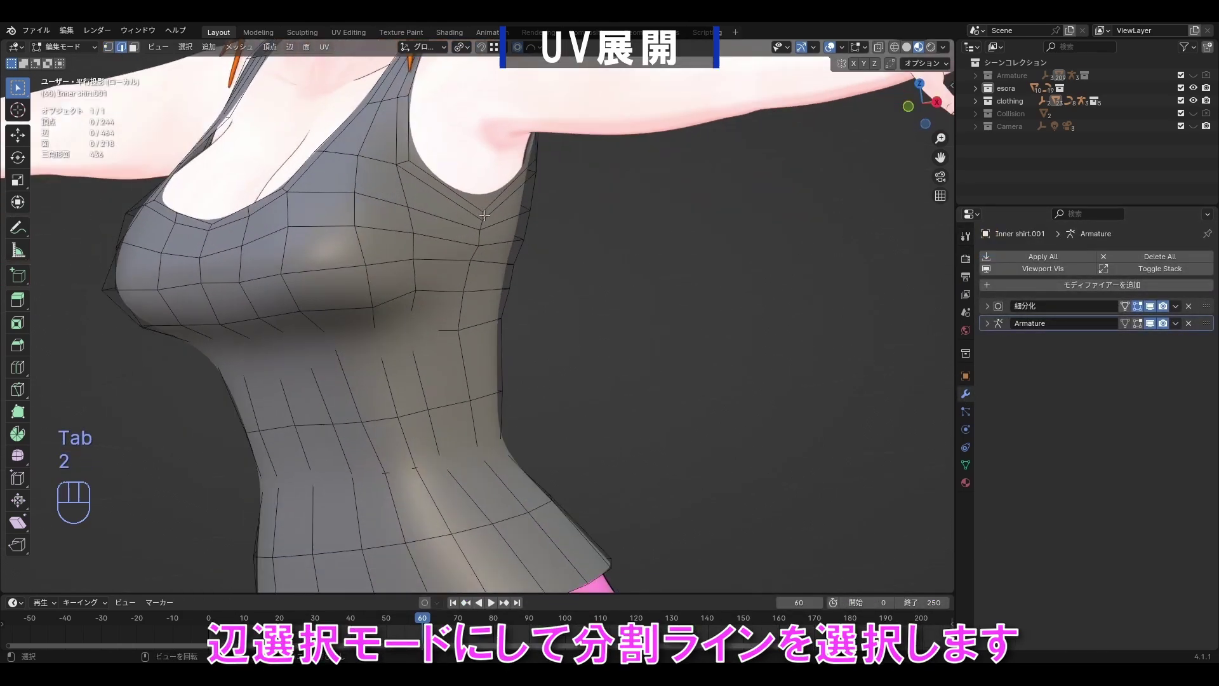